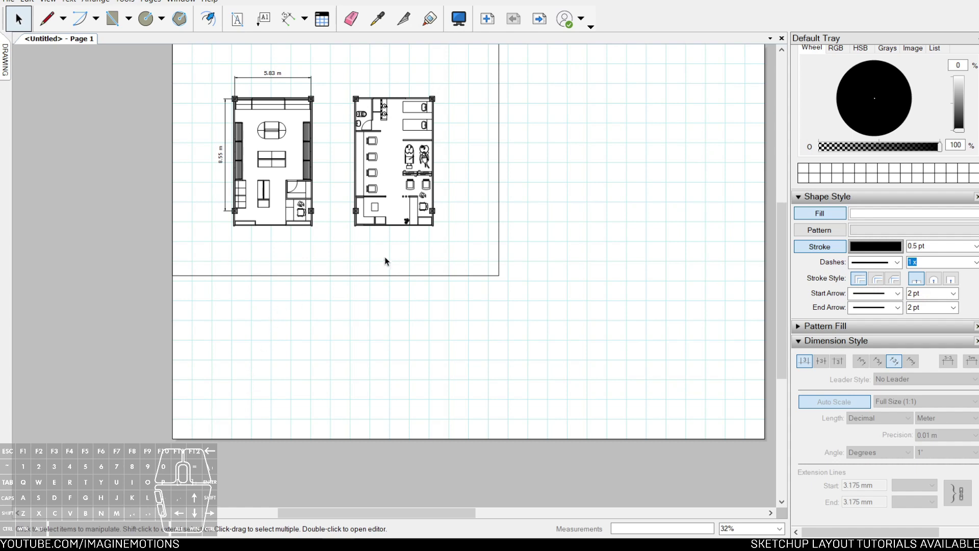
# Step: Pan the sheet view to take in the whole enlarged page before hiding the grid
pyautogui.moveTo(549, 185); pyautogui.dragTo(527, 214)
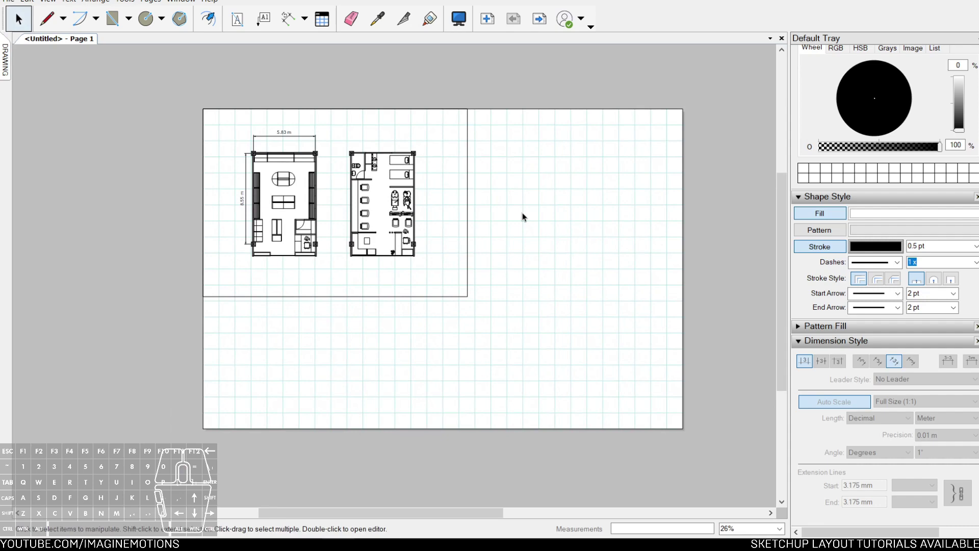
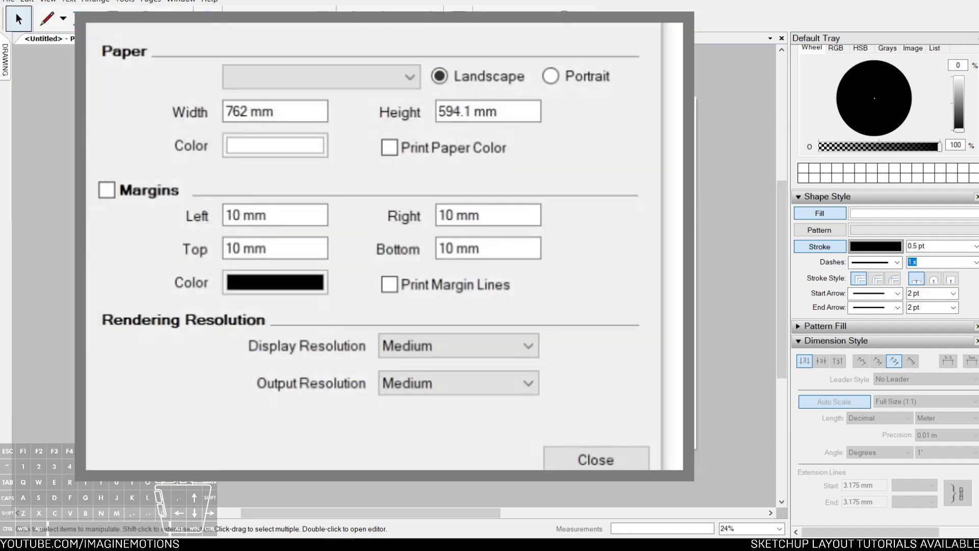
# Step: Navigate around the sheet edges to see where the margins will fall
pyautogui.scroll(-3)
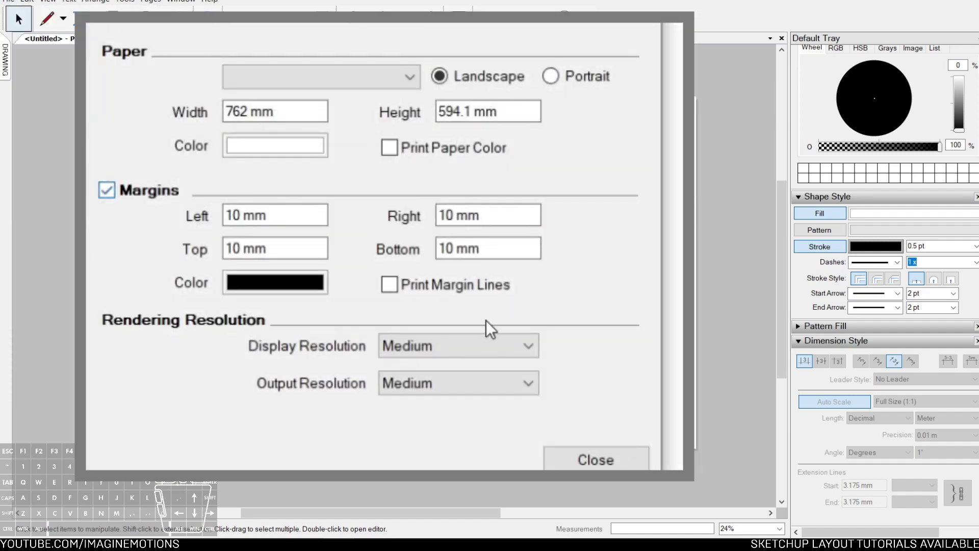
pyautogui.scroll(-3)
pyautogui.scroll(-3)
pyautogui.scroll(-3)
pyautogui.scroll(-3)
pyautogui.middleClick(723, 299)
pyautogui.scroll(3)
pyautogui.scroll(-3)
pyautogui.scroll(-3)
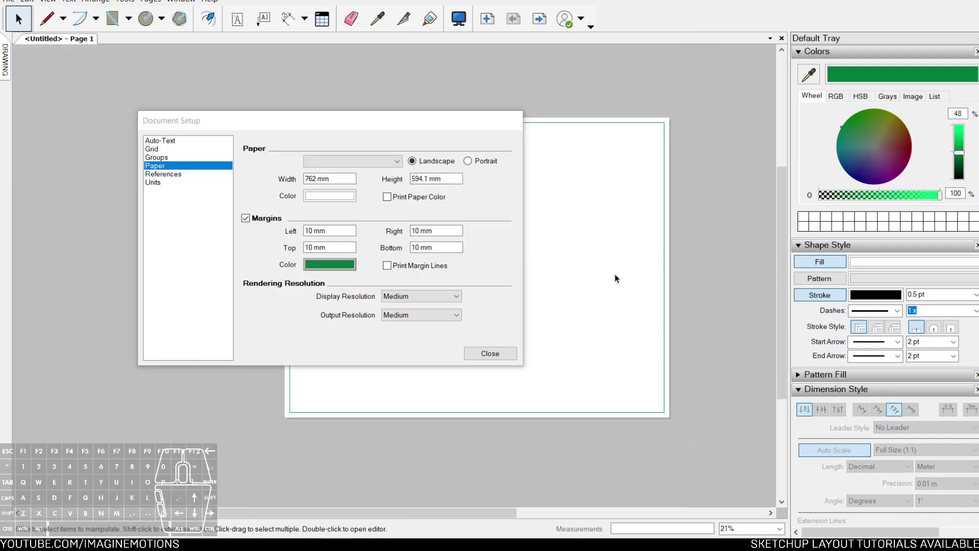
pyautogui.middleClick(664, 230)
pyautogui.middleClick(671, 207)
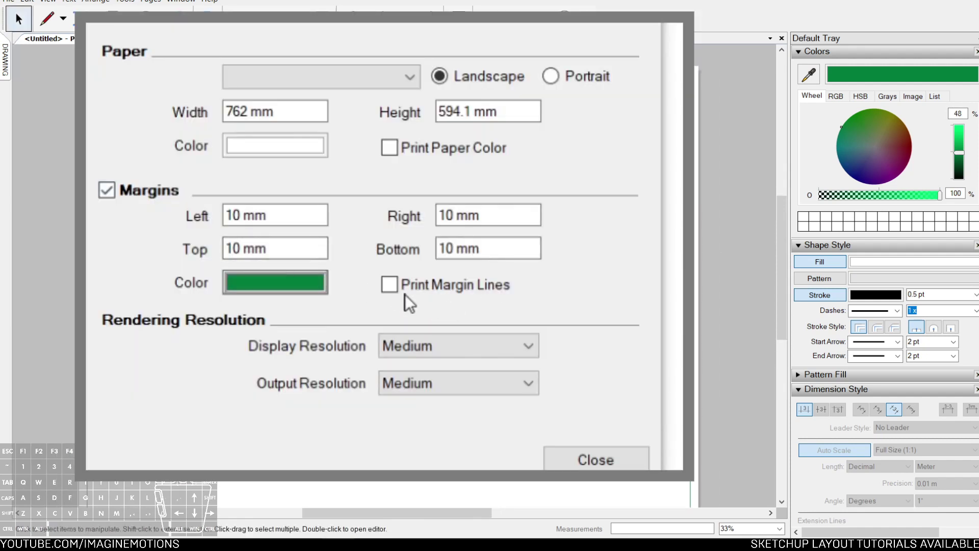
# Step: In Document Setup > Paper, enable printed green margin lines at 50 mm on all sides and close
pyautogui.click(400, 294)
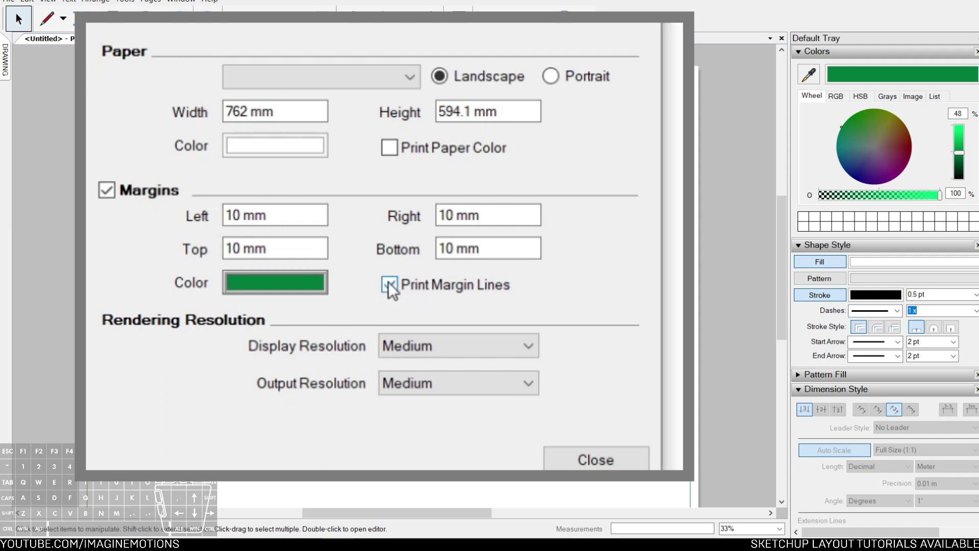
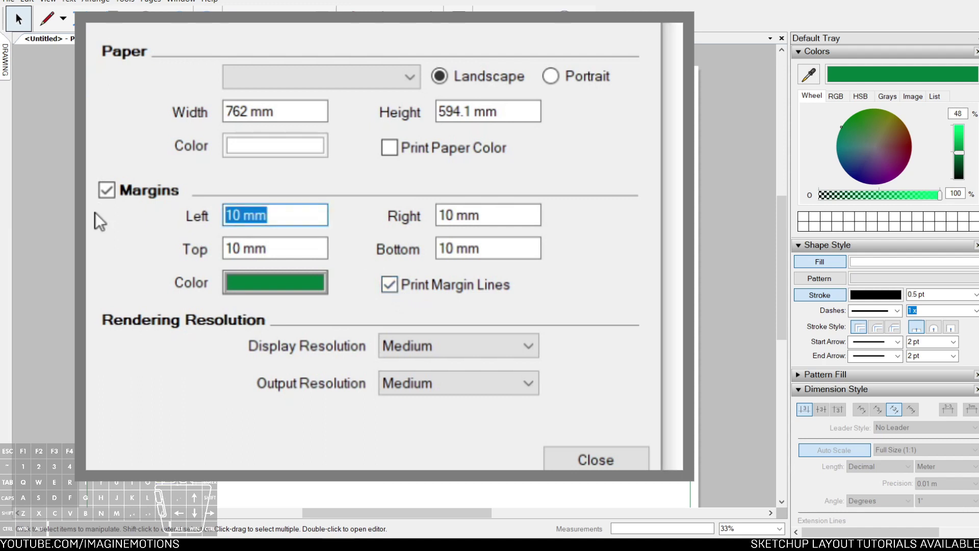
pyautogui.press('Tab')
pyautogui.press('Tab')
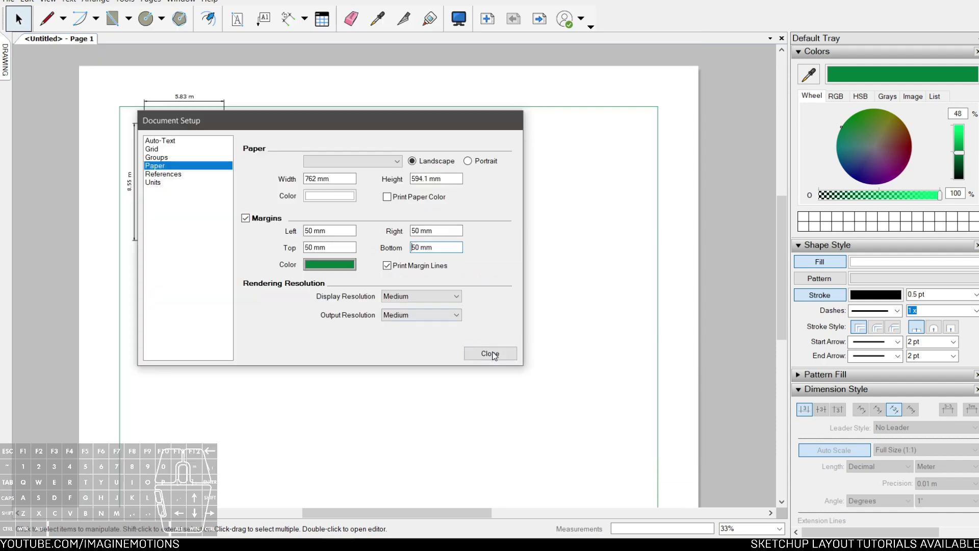
pyautogui.click(496, 356)
# Step: Recenter the view on the sheet now framed by the green 50 mm margins
pyautogui.scroll(-3)
pyautogui.middleClick(508, 352)
pyautogui.scroll(3)
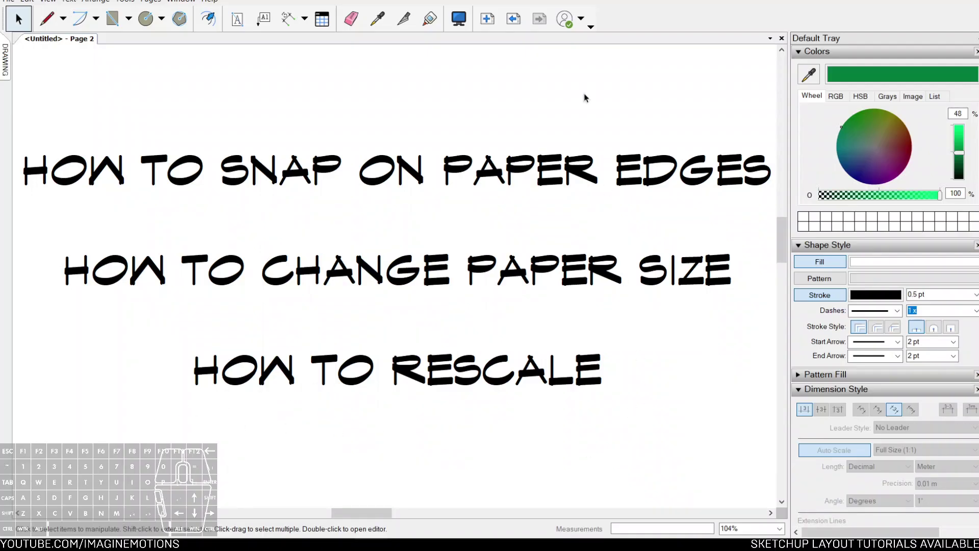
pyautogui.middleClick(452, 175)
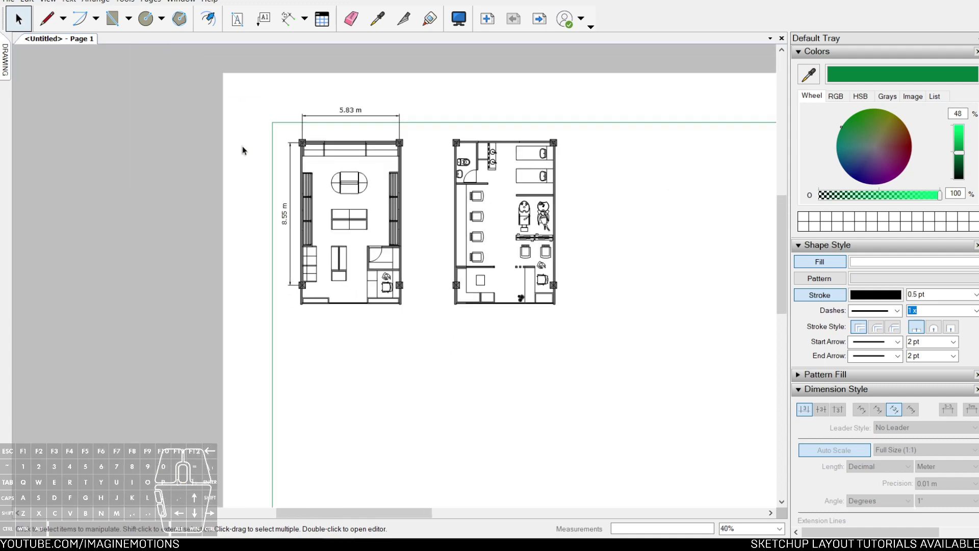
# Step: Select both floor plans together with a selection box
pyautogui.moveTo(185, 95); pyautogui.dragTo(634, 362)
pyautogui.scroll(-3)
pyautogui.middleClick(362, 233)
pyautogui.middleClick(405, 234)
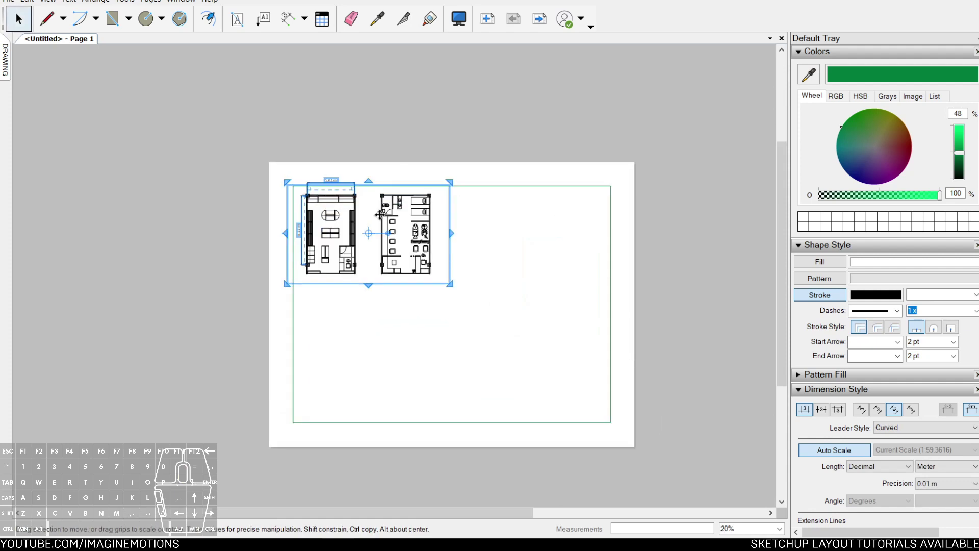
pyautogui.scroll(3)
# Step: Move the selected plans into the top-left corner inside the green margin and deselect them
pyautogui.moveTo(365, 183); pyautogui.dragTo(384, 193)
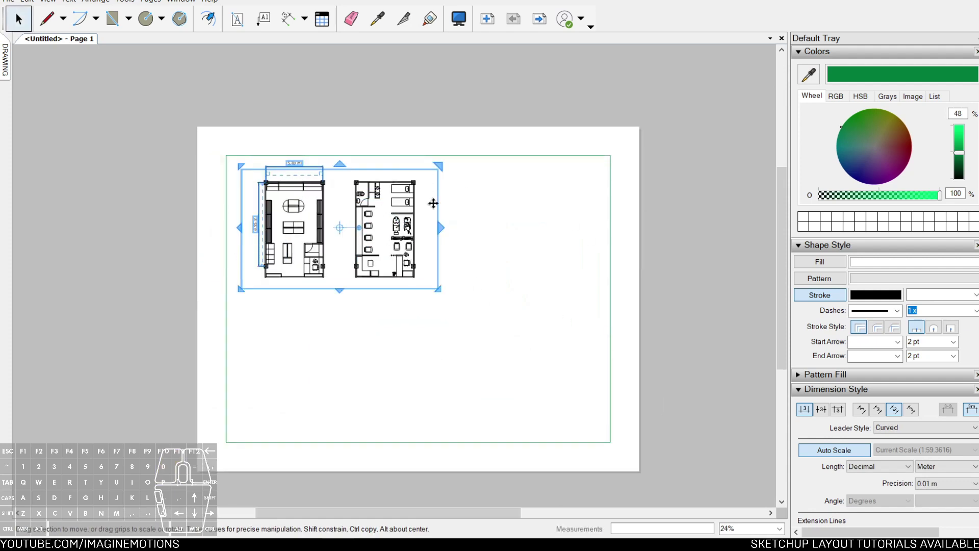
pyautogui.scroll(3)
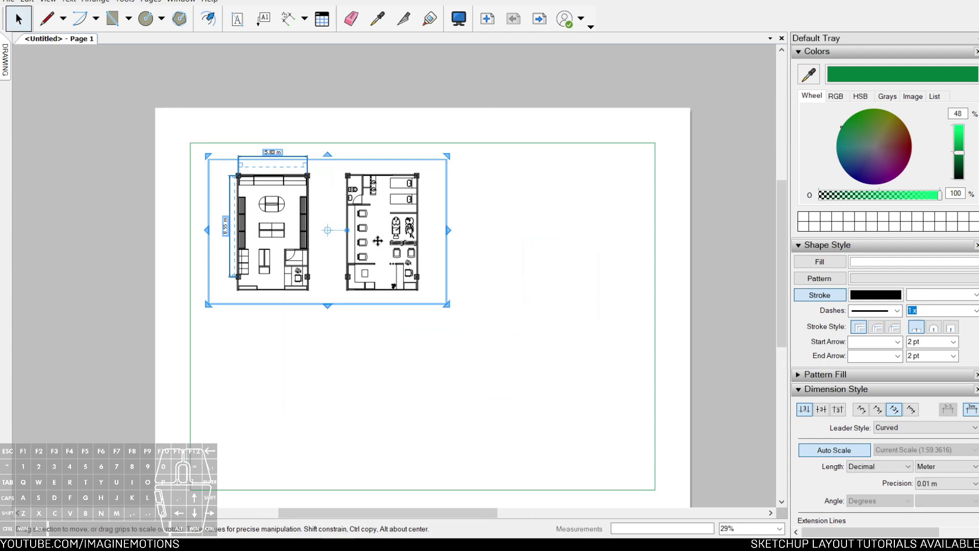
pyautogui.scroll(-3)
pyautogui.middleClick(381, 240)
pyautogui.scroll(3)
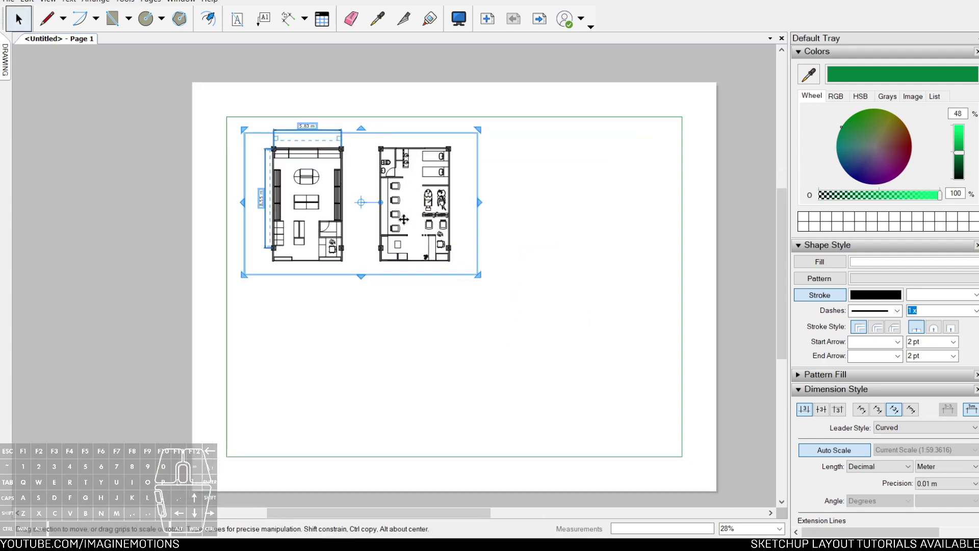
pyautogui.click(568, 320)
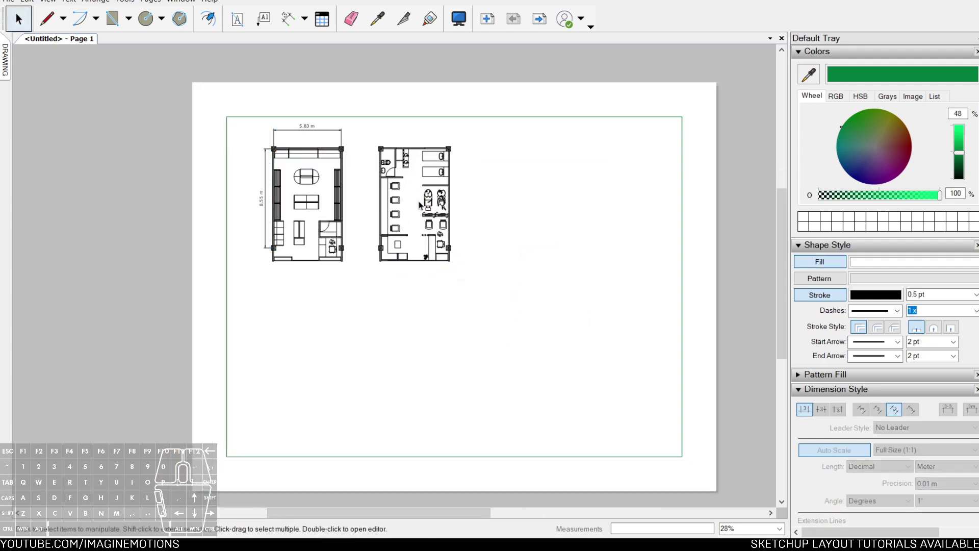
# Step: Bring up the viewport's context menu to reach its Scale options
pyautogui.rightClick(421, 193)
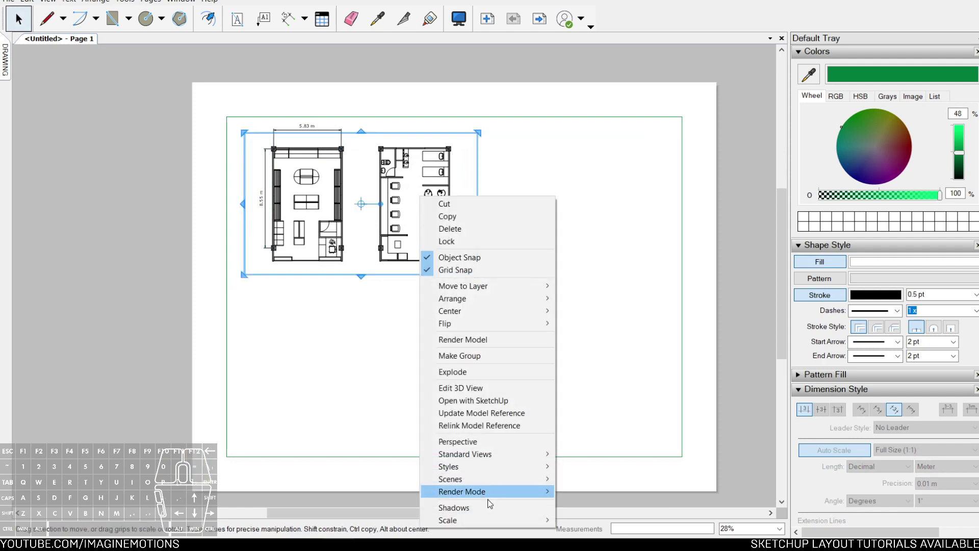
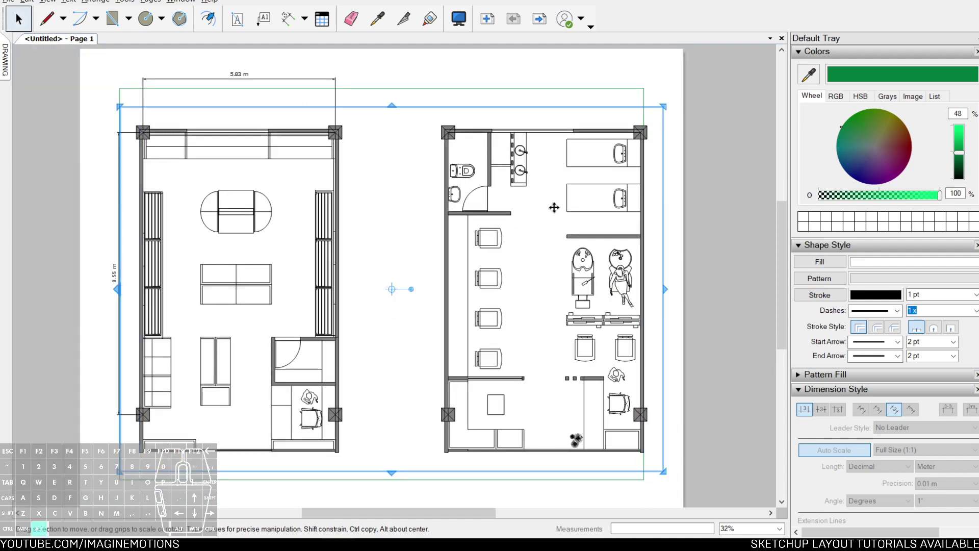
pyautogui.press('Escape')
pyautogui.press('Escape')
pyautogui.moveTo(251, 76); pyautogui.dragTo(250, 79)
pyautogui.middleClick(250, 90)
pyautogui.click(336, 93)
pyautogui.click(804, 57)
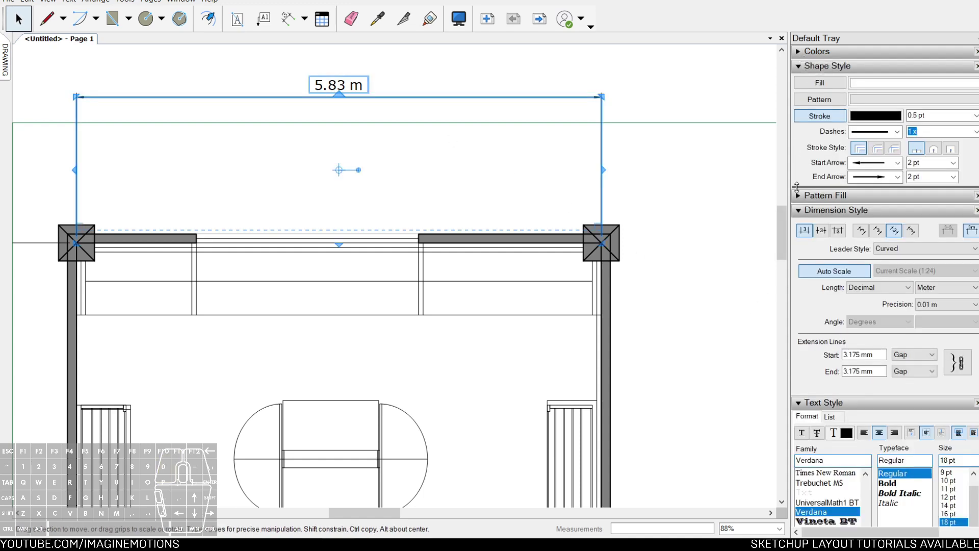